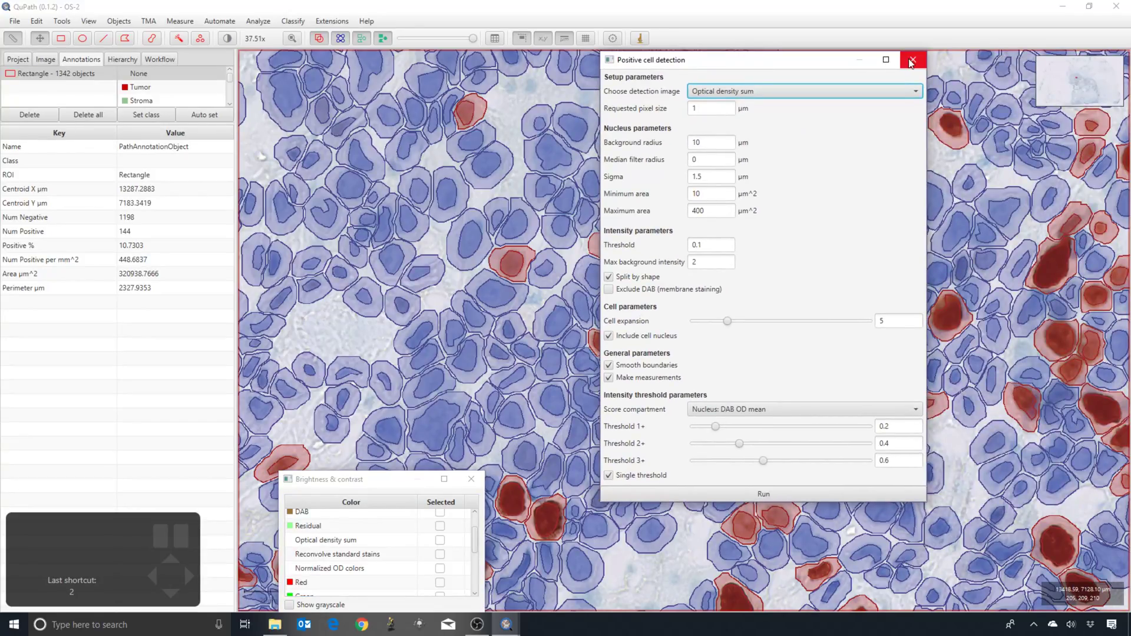
- Dismiss the Positive cell detection settings and zoom out from the detected cells
scroll("down", 3)
scroll("down", 3)
scroll("up", 3)
left_click(451, 262)
scroll("up", 3)
scroll("up", 3)
left_click(441, 301)
scroll("up", 3)
scroll("up", 3)
key("h")
scroll("up", 3)
- Toggle the detection overlay and pan the viewer to bring the whole detected rectangle into view
key("h")
key("h")
key("h")
key("h")
key("h")
scroll("up", 3)
scroll("down", 3)
left_click_drag(477, 318, 588, 331)
scroll("down", 3)
scroll("down", 3)
scroll("up", 3)
- Delete the small rectangle annotation together with its 1342 detected cells
left_click(601, 284)
scroll("up", 3)
scroll("up", 3)
key("BackSpace")
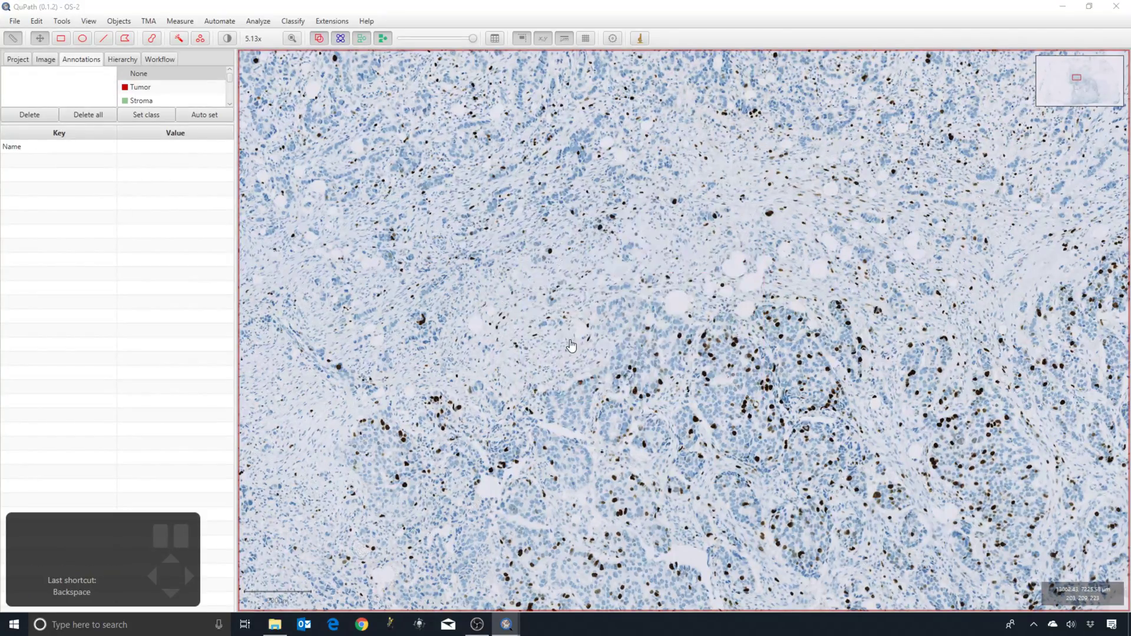
left_click(561, 357)
scroll("down", 3)
- Draw a large rectangle annotation (~20,382,139 µm²) over the main tumour region with the Rectangle tool
key("r")
scroll("down", 3)
left_click_drag(384, 230, 733, 516)
scroll("down", 3)
scroll("down", 3)
left_click(640, 448)
scroll("down", 3)
left_click_drag(747, 515, 727, 509)
scroll("down", 3)
left_click(602, 388)
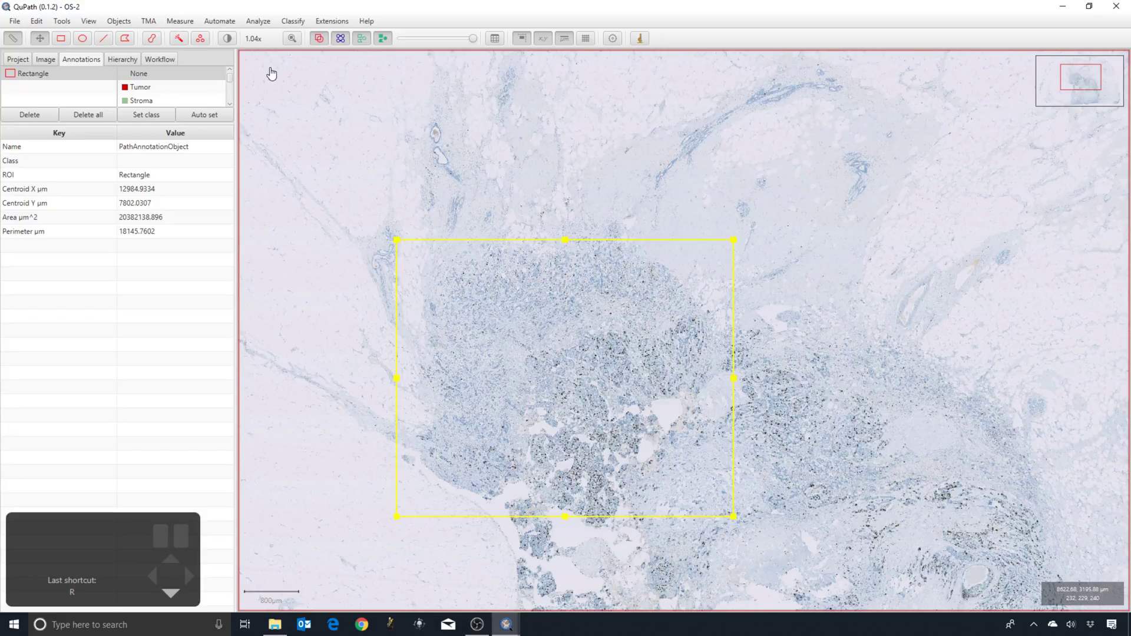
- Bring up the Command List with Ctrl+L to find Positive cell detection, then dismiss it
key("ctrl+l")
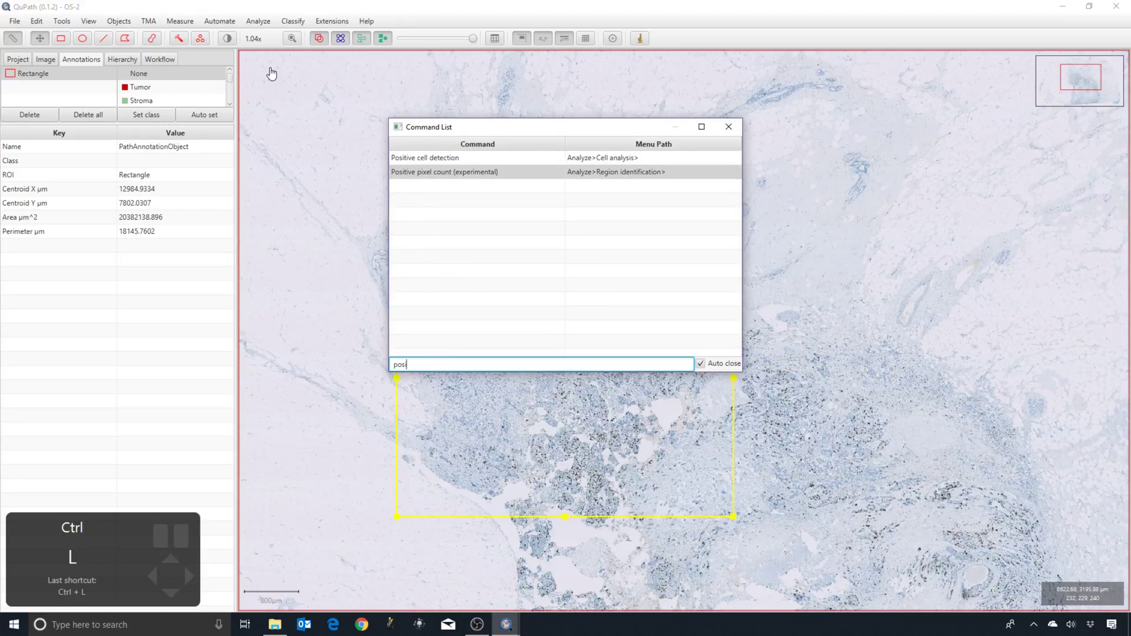
key("l")
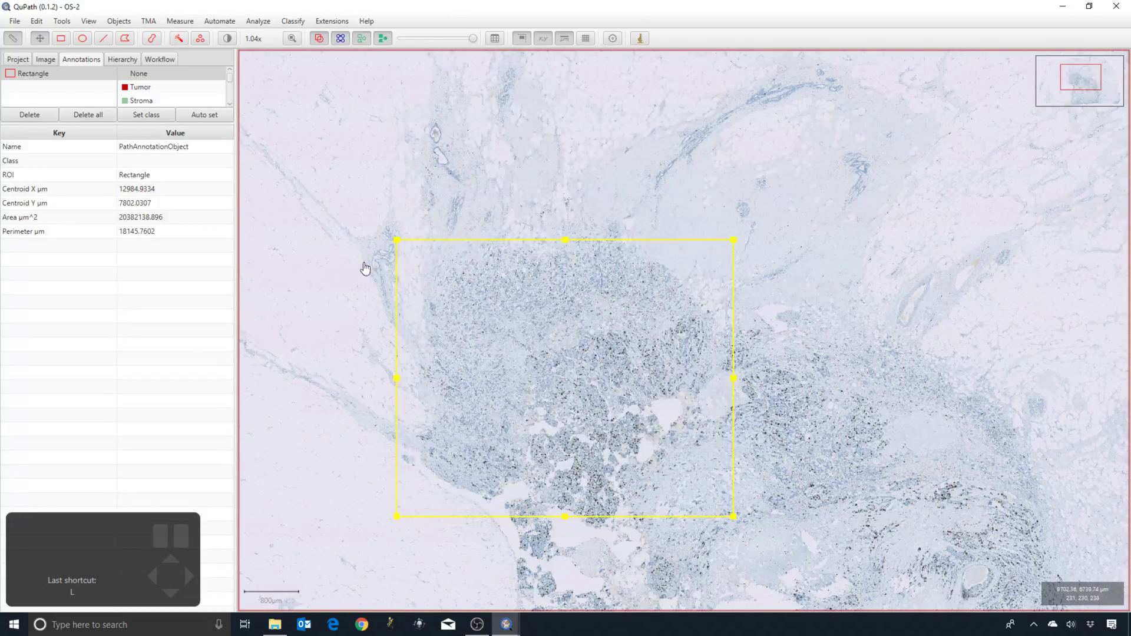
- Step down the Workflow command history to the last Positive cell detection entry
left_click(159, 61)
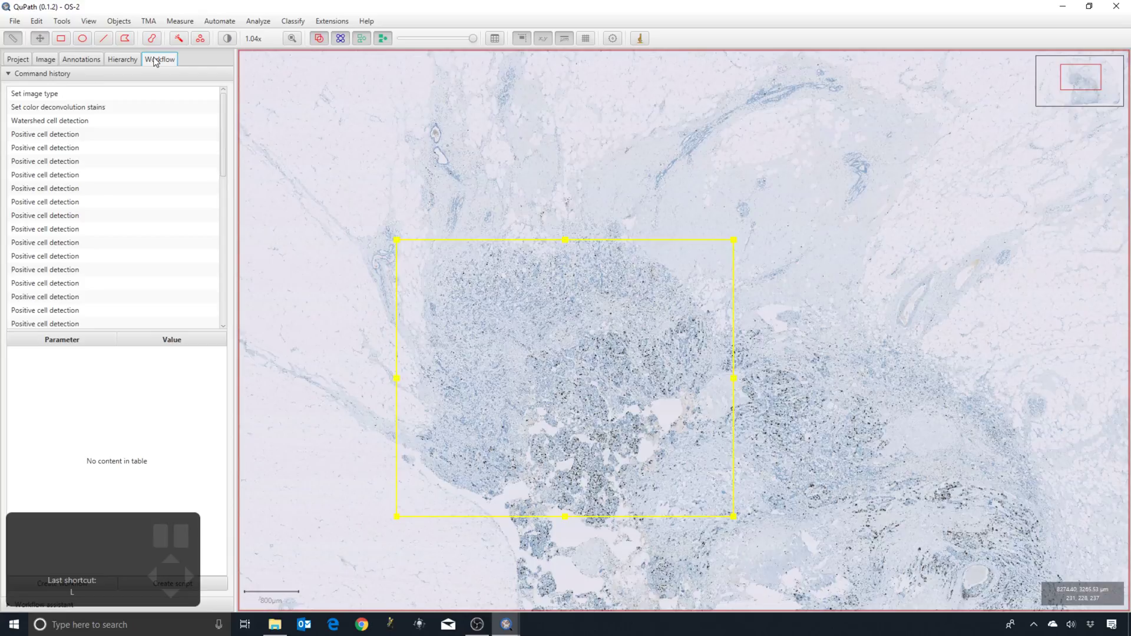
left_click(108, 121)
key("Down")
key("Down")
key("Down")
key("Down")
key("Down")
key("Down")
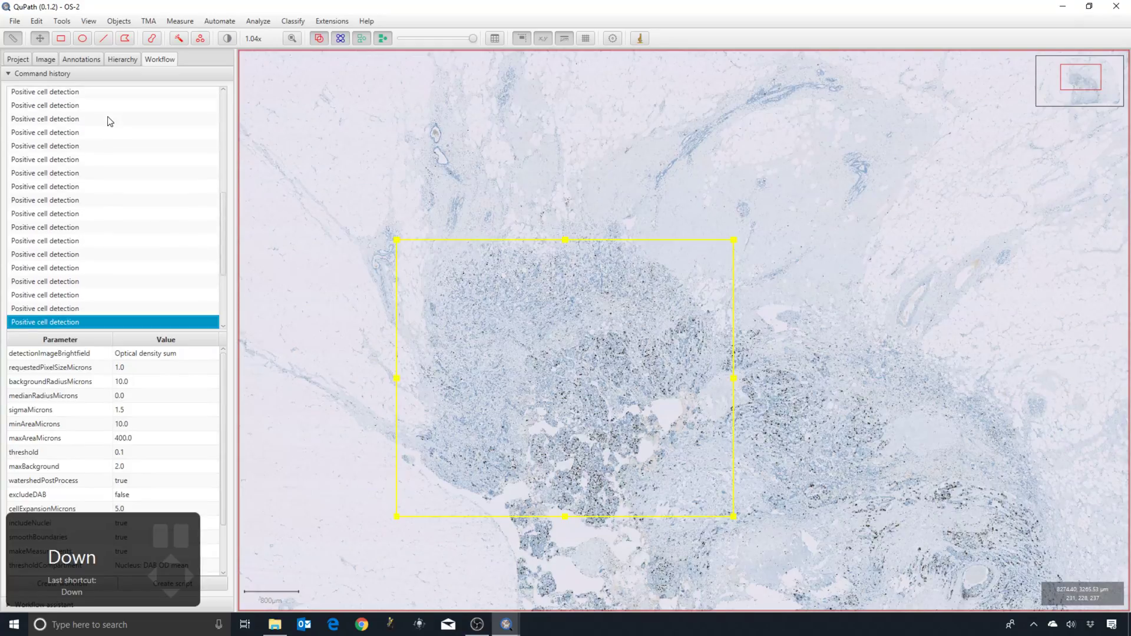
key("Up")
key("Down")
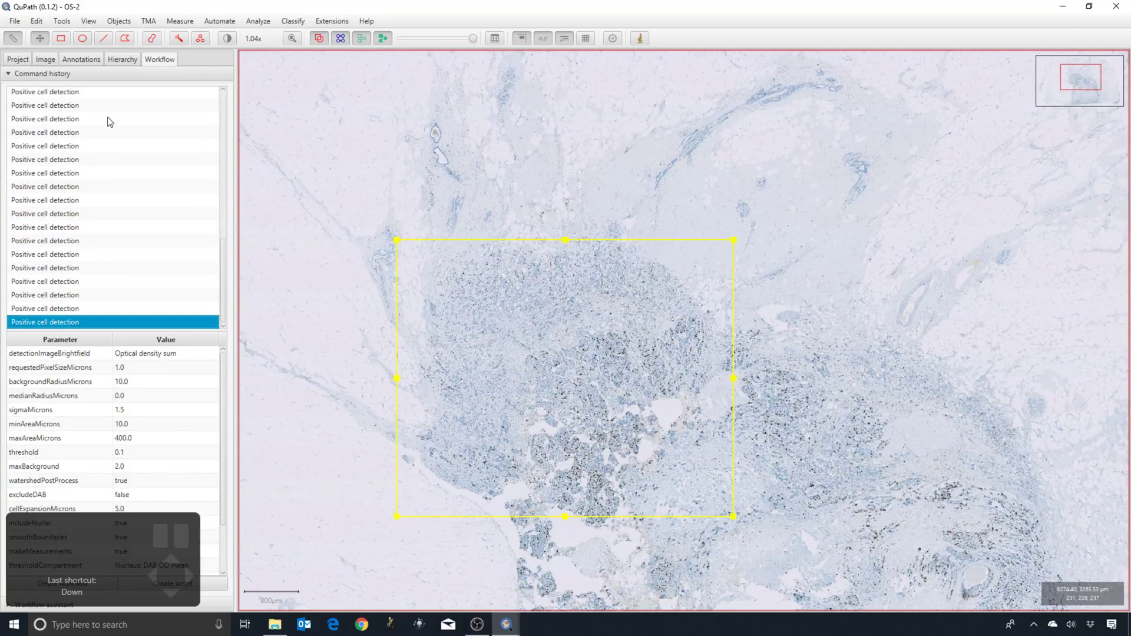
- Reopen the Positive cell detection settings from that history entry with its logged parameters
scroll("down", 3)
left_click(82, 308)
left_click(83, 322)
double_click(70, 325)
scroll("down", 3)
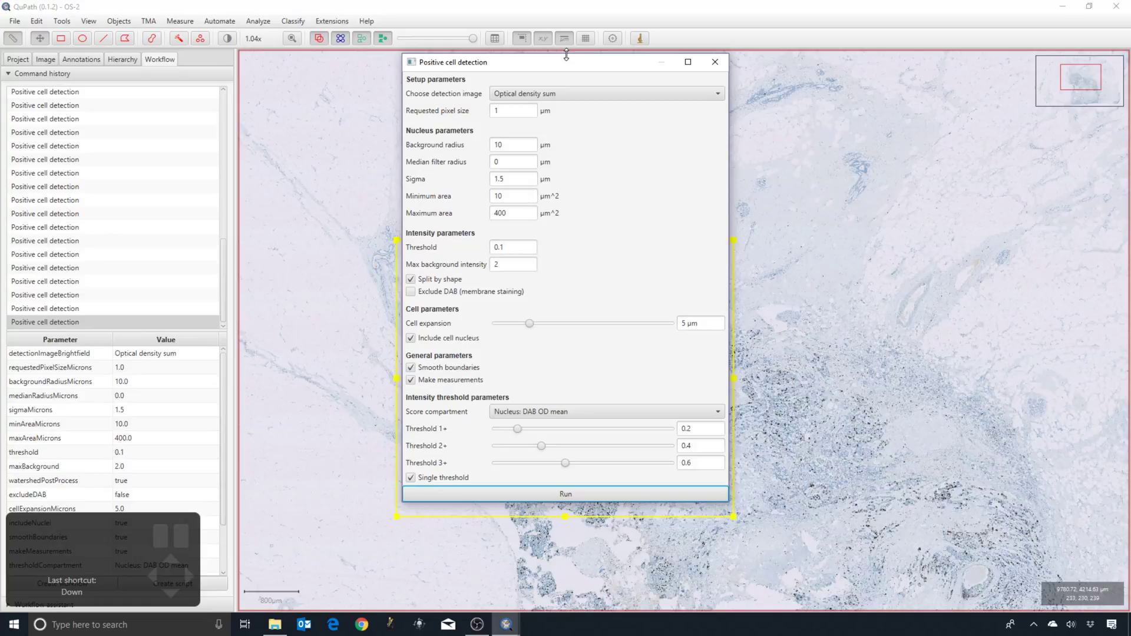